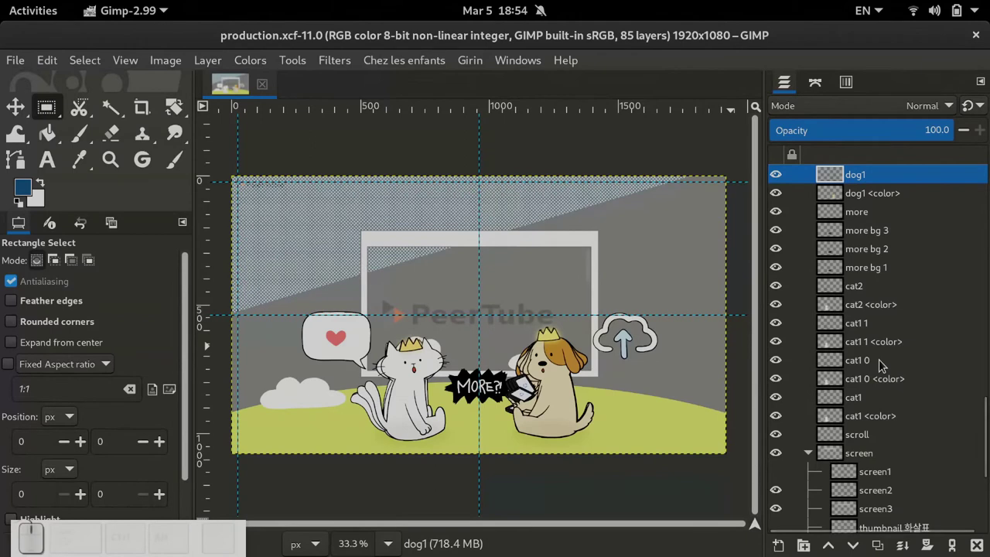
Step: Preview rotating the Layer Group, the sky, then both with the Rotate tool, cancelling each trial
scroll(up, 3)
scroll(up, 3)
scroll(up, 3)
scroll(up, 3)
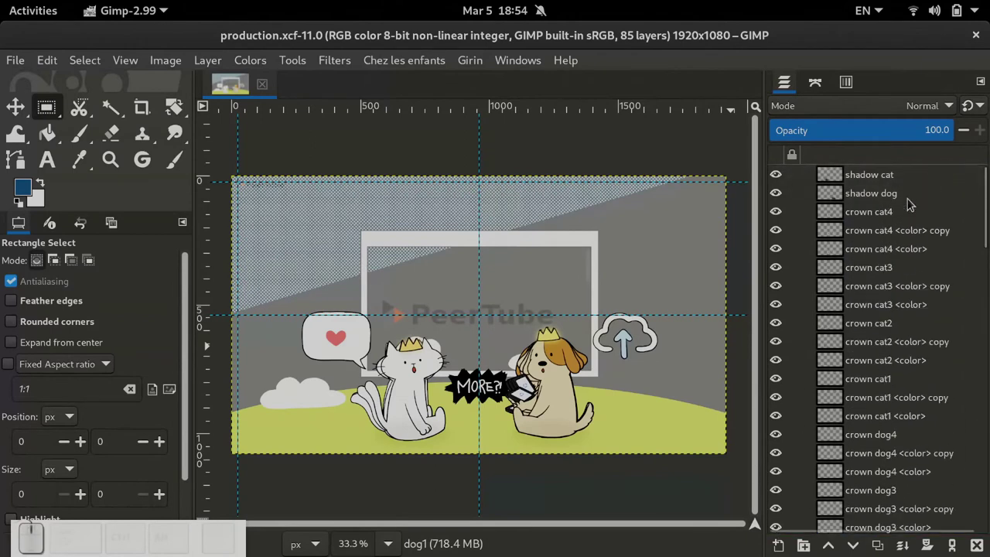
scroll(down, 3)
scroll(down, 3)
click(919, 416)
key(shift+r)
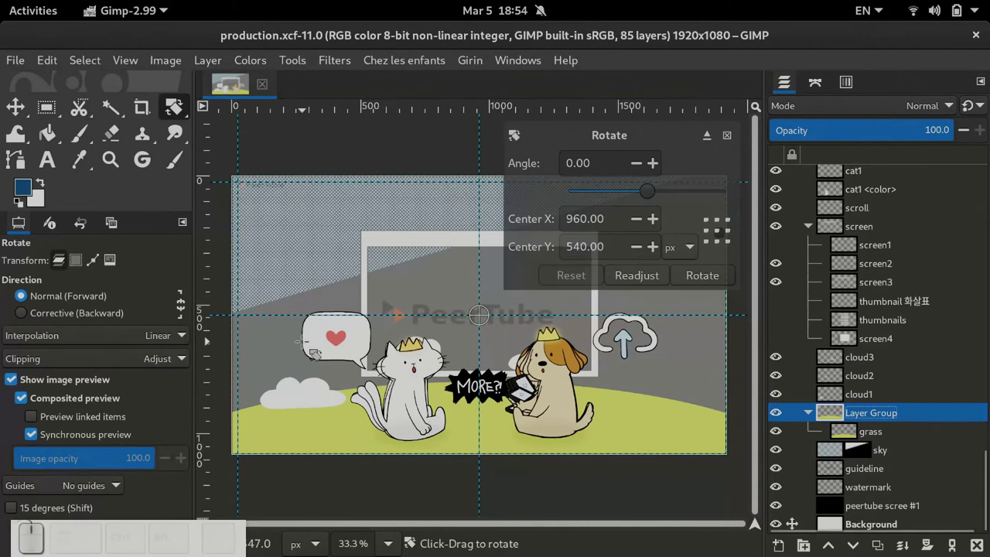
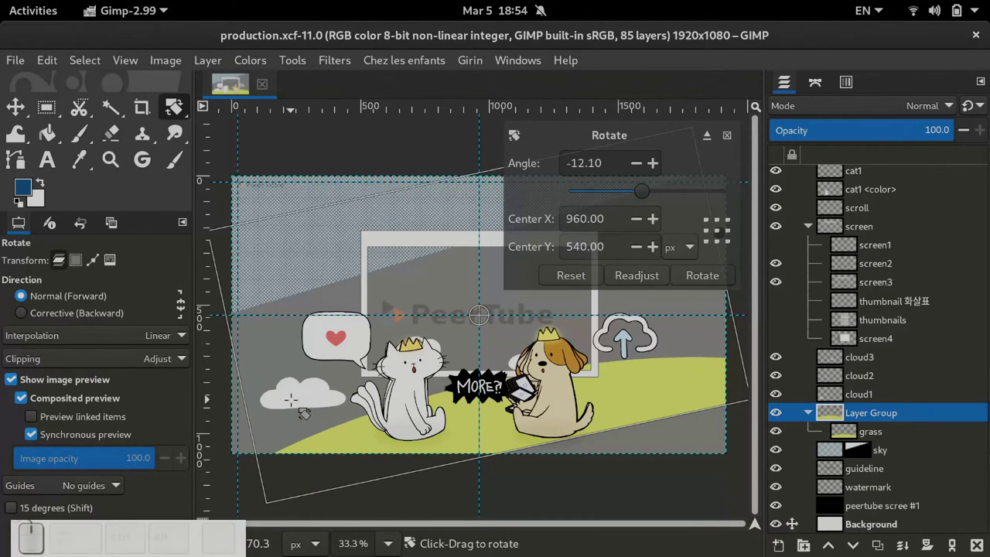
key(Escape)
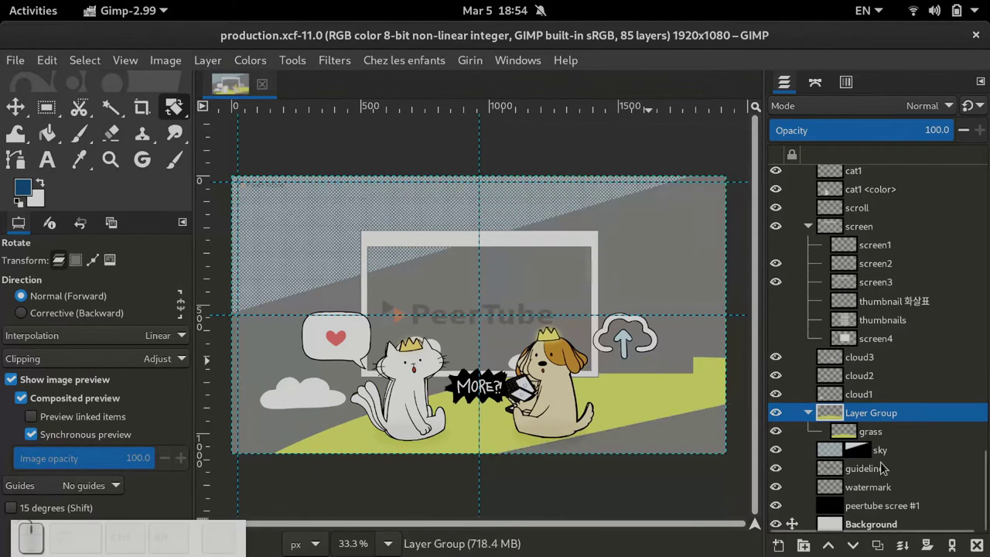
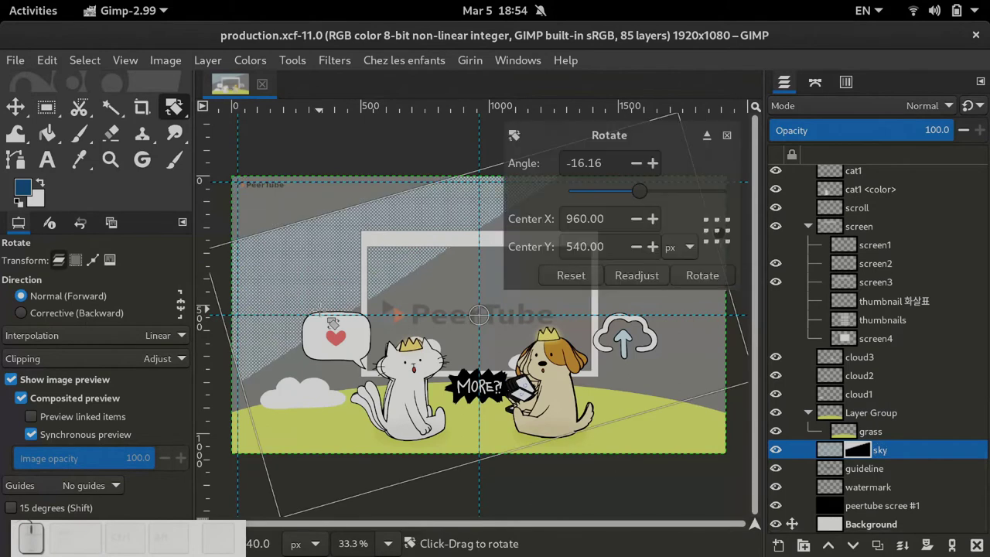
key(Escape)
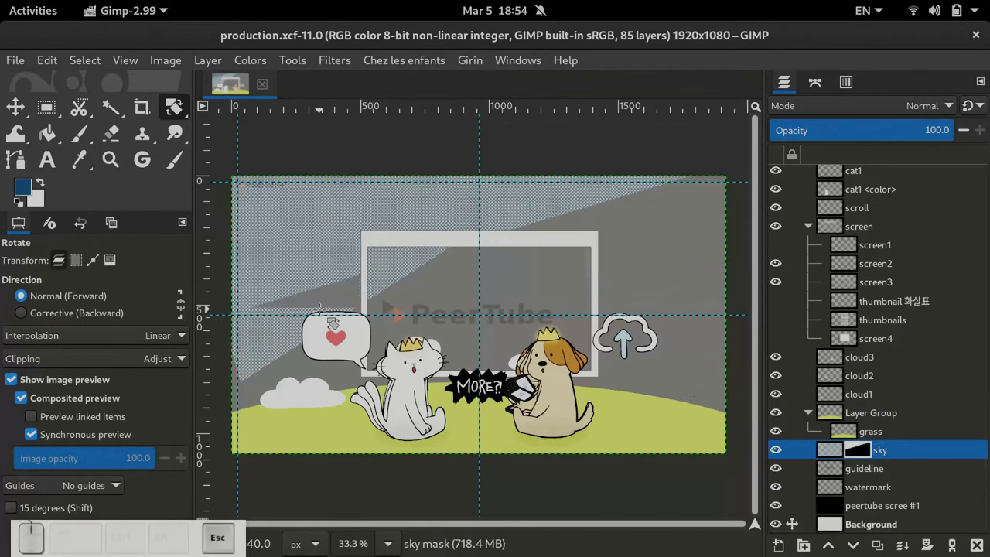
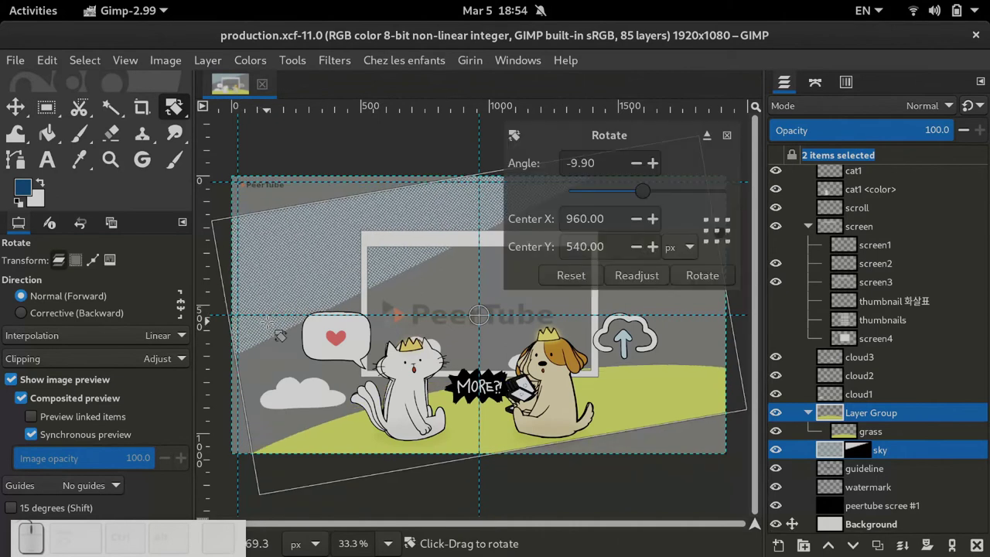
key(Escape)
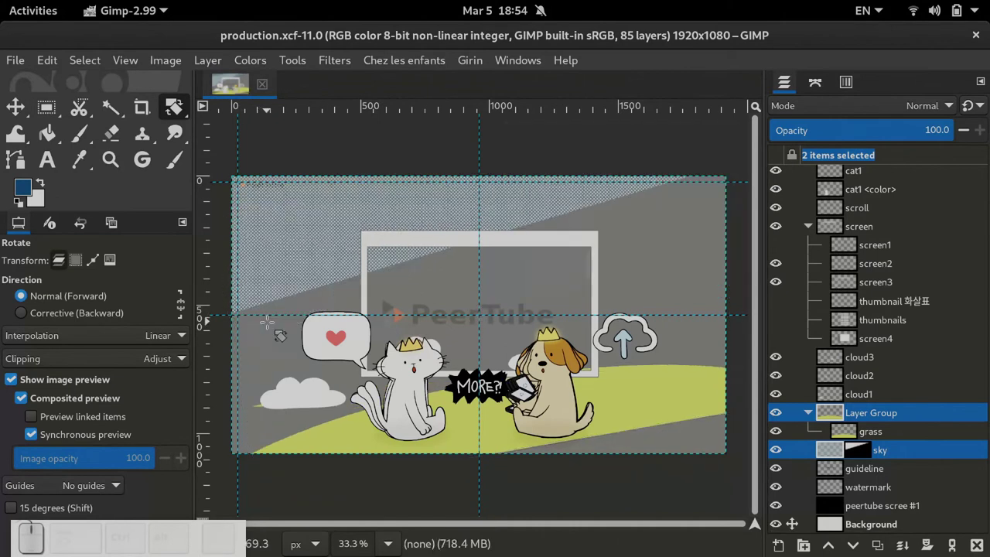
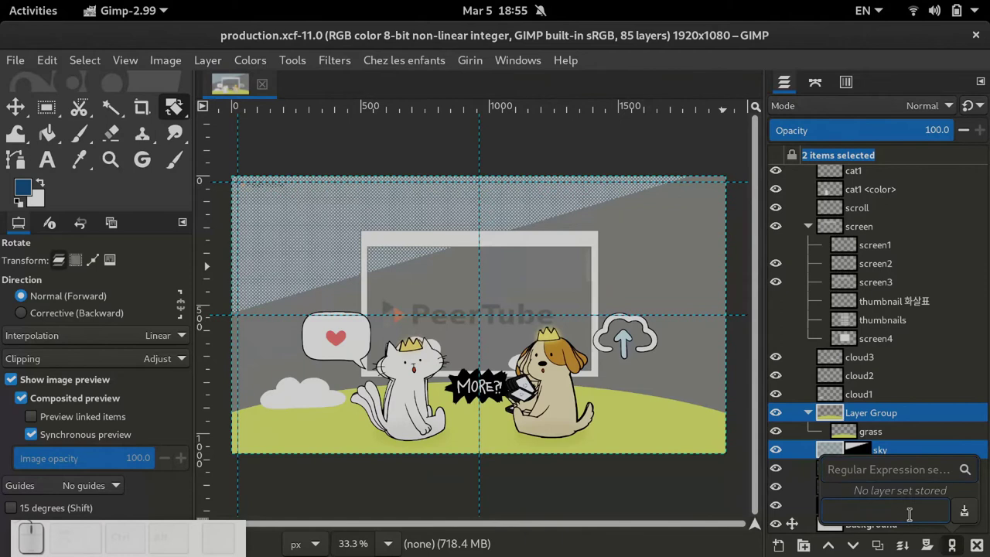
Step: Store the selected Layer Group and sky as a layer set named 'bg layers'
key(BackSpace)
key(space)
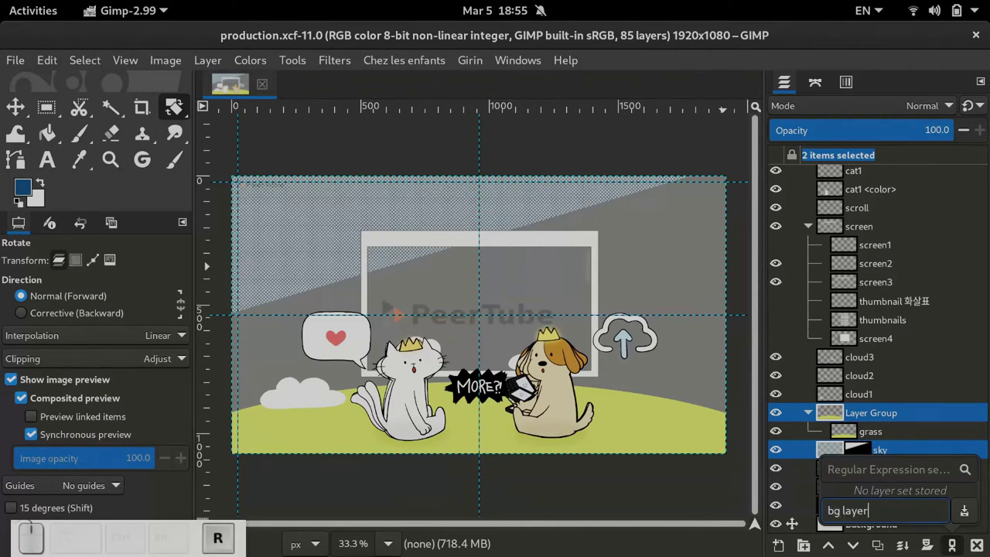
click(977, 511)
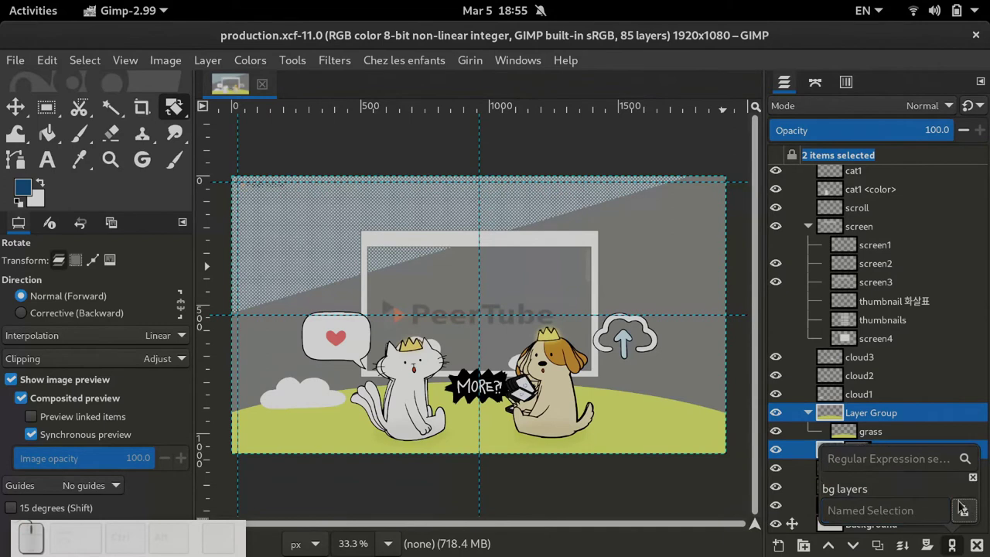
key(Escape)
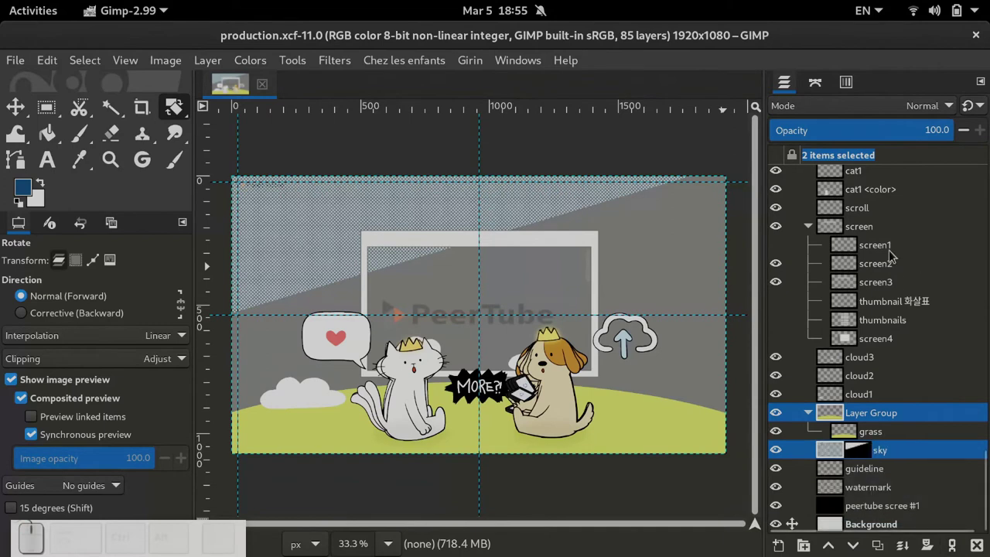
Step: Select other layers (scroll, cloud3) and recall 'bg layers' twice to reselect the pair
click(899, 262)
click(883, 203)
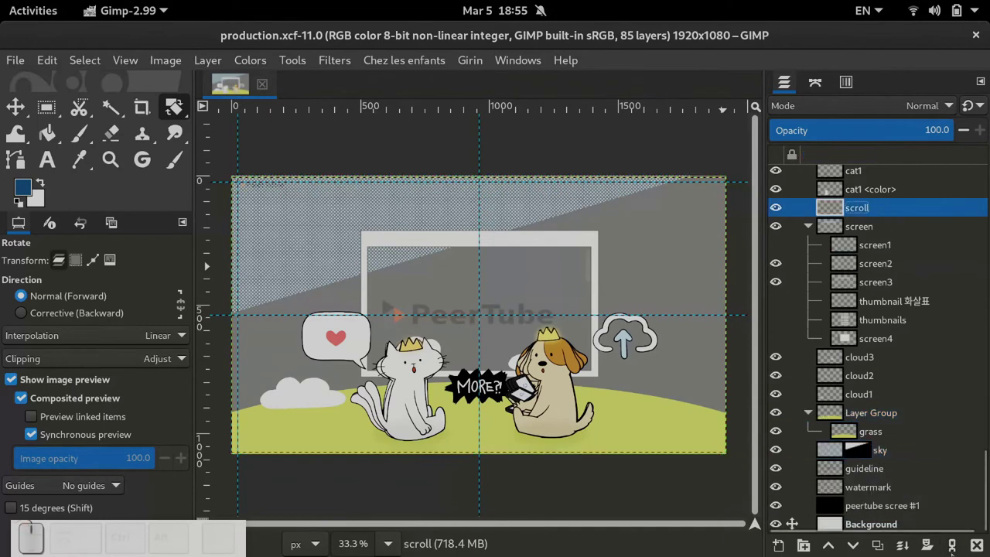
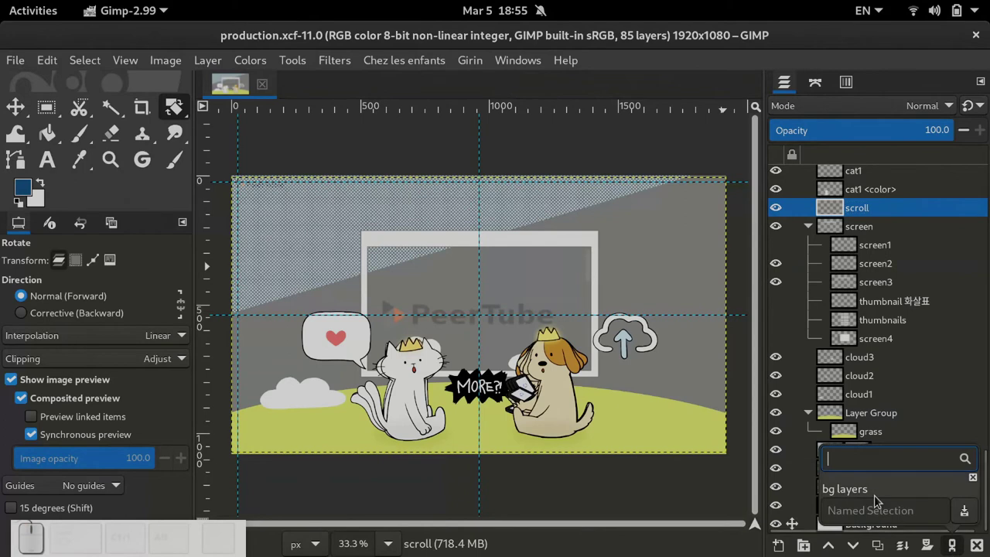
click(879, 499)
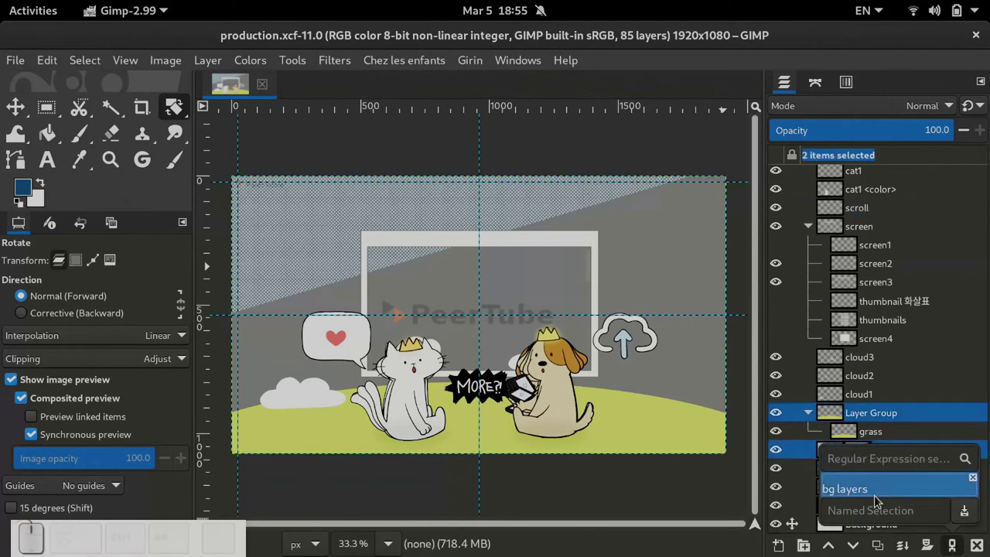
key(Escape)
click(890, 369)
click(958, 546)
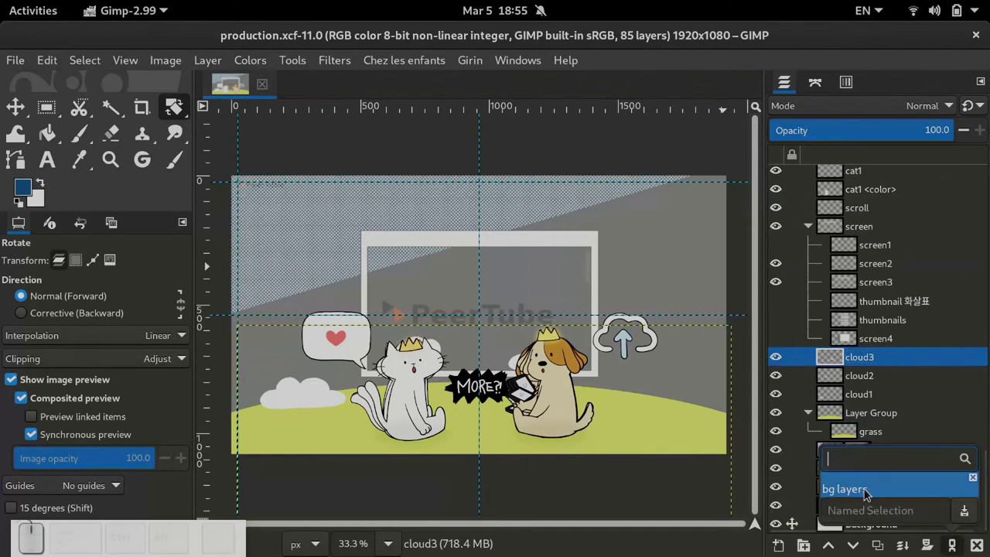
click(868, 494)
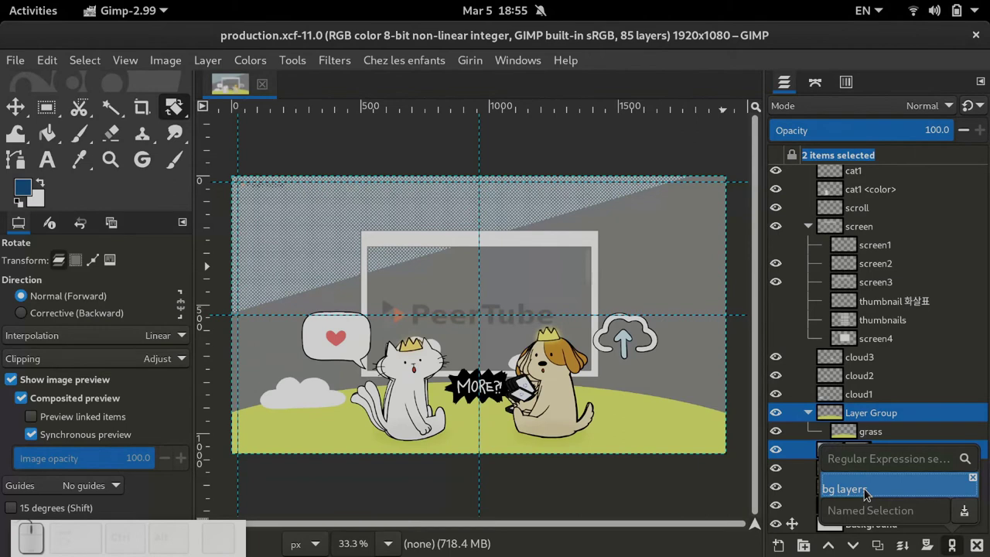
Step: Search layers by the name pattern 'cat' to select matching cat layers
click(873, 450)
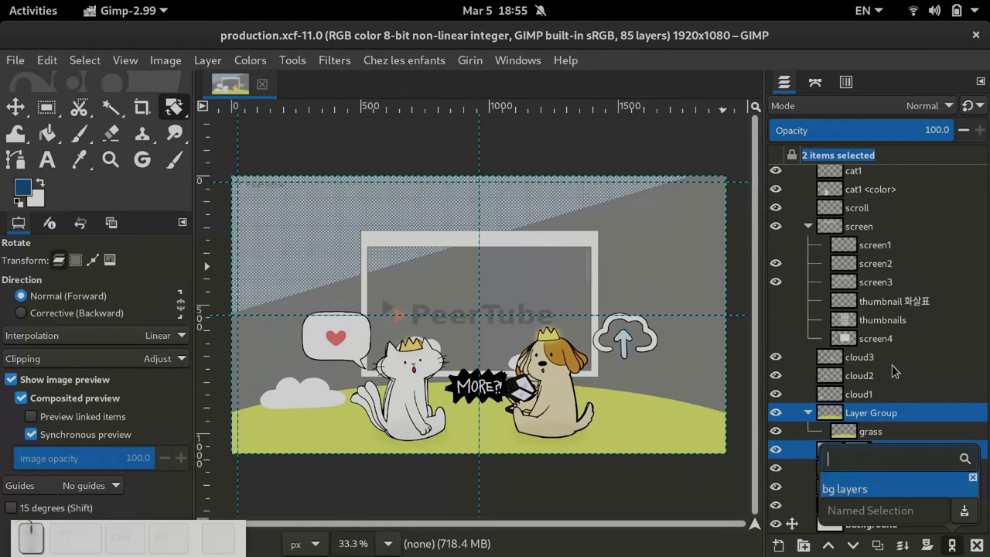
key(c)
key(a)
key(t)
key(Escape)
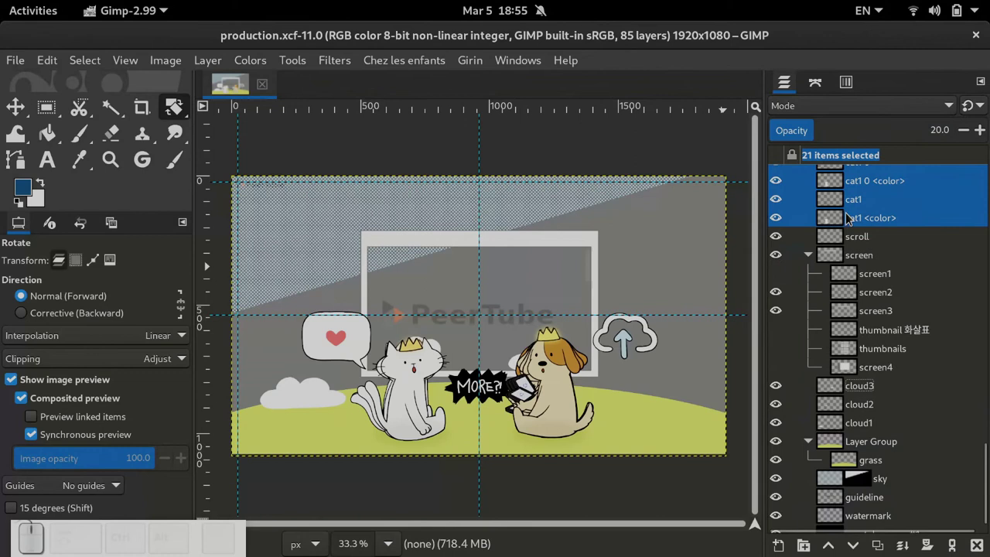
scroll(up, 3)
scroll(up, 3)
scroll(up, 3)
scroll(up, 3)
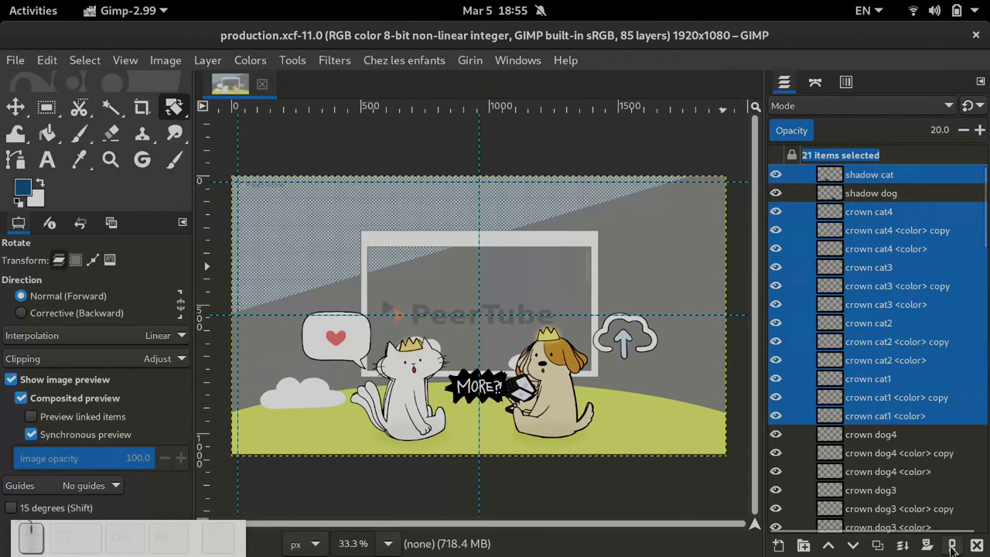
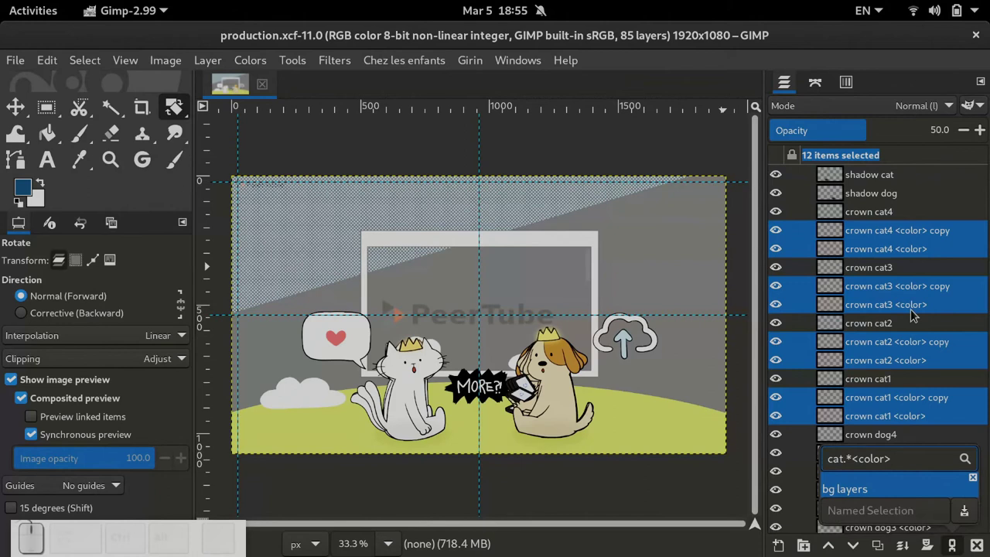
Step: Narrow the pattern to cat.*<color> so the twelve cat colour layers are selected
key(Escape)
scroll(down, 3)
scroll(down, 3)
scroll(down, 3)
scroll(up, 3)
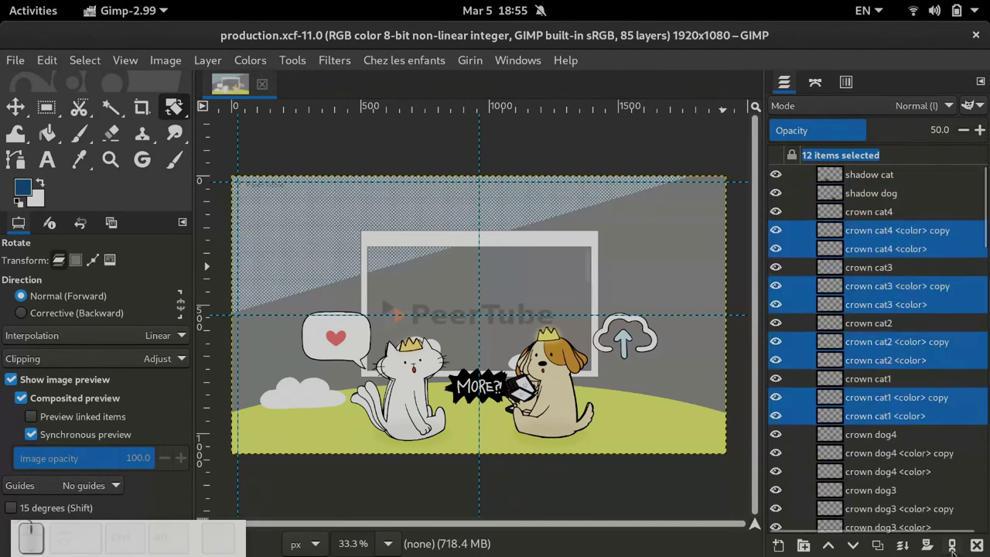
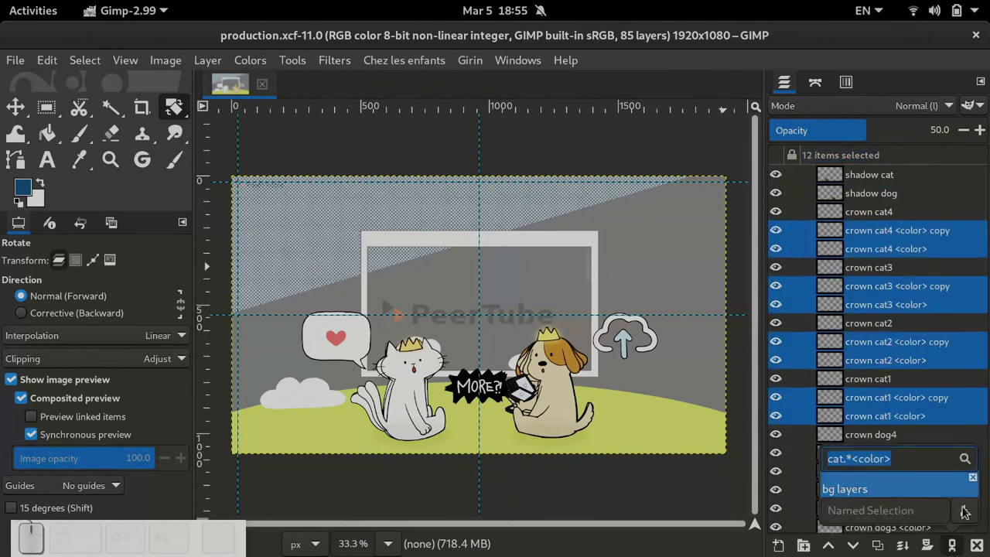
Step: Store 'cat.*<color>' plus new 'cat' and 'dog' searches as layer sets
click(966, 516)
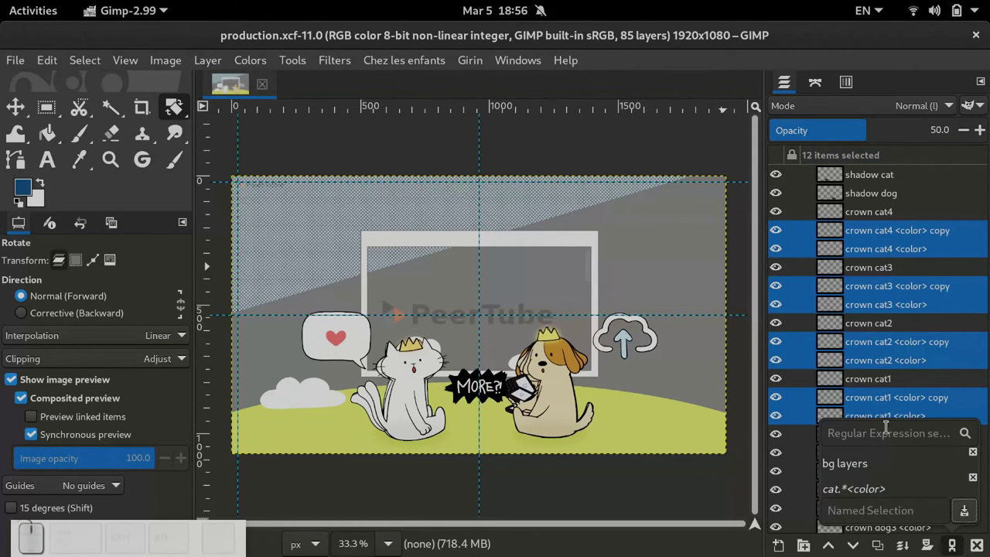
click(885, 426)
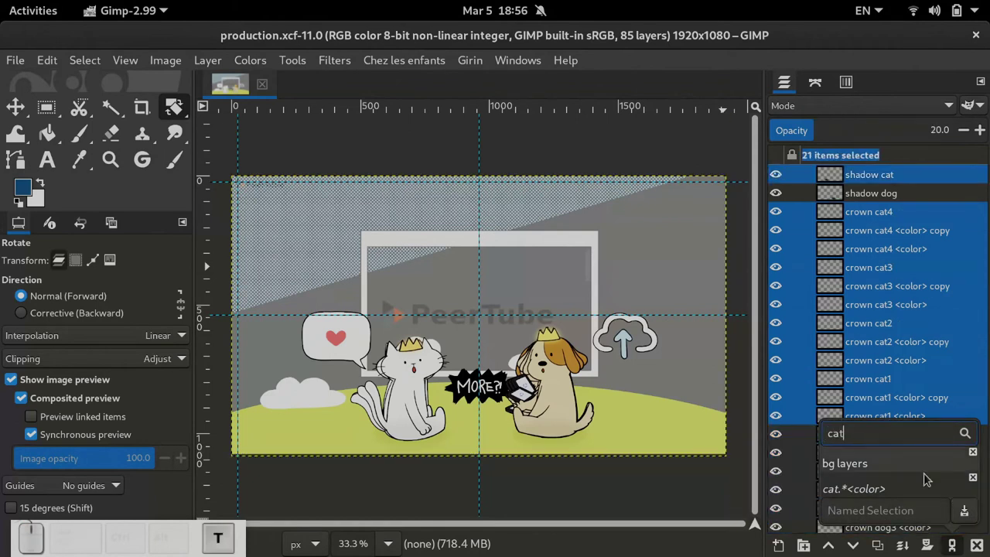
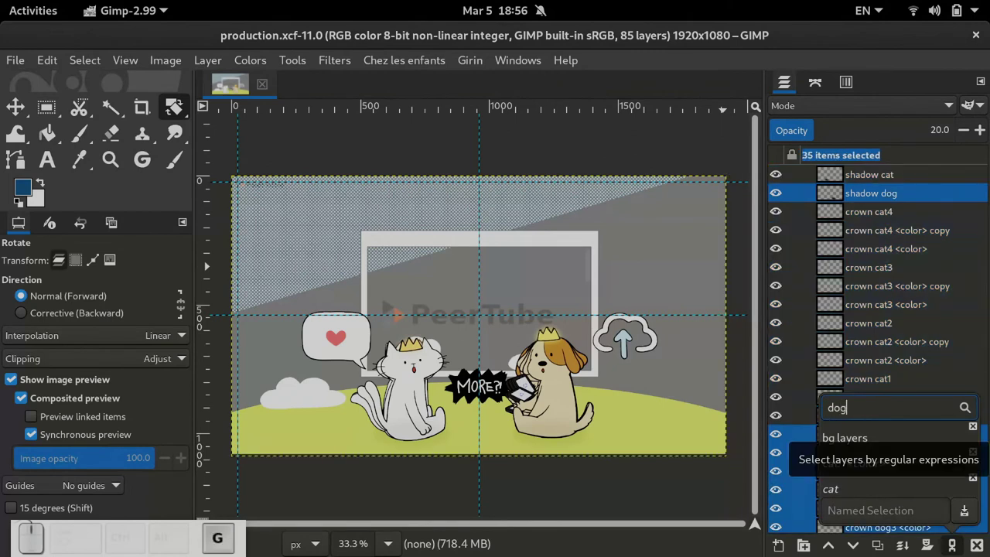
click(971, 511)
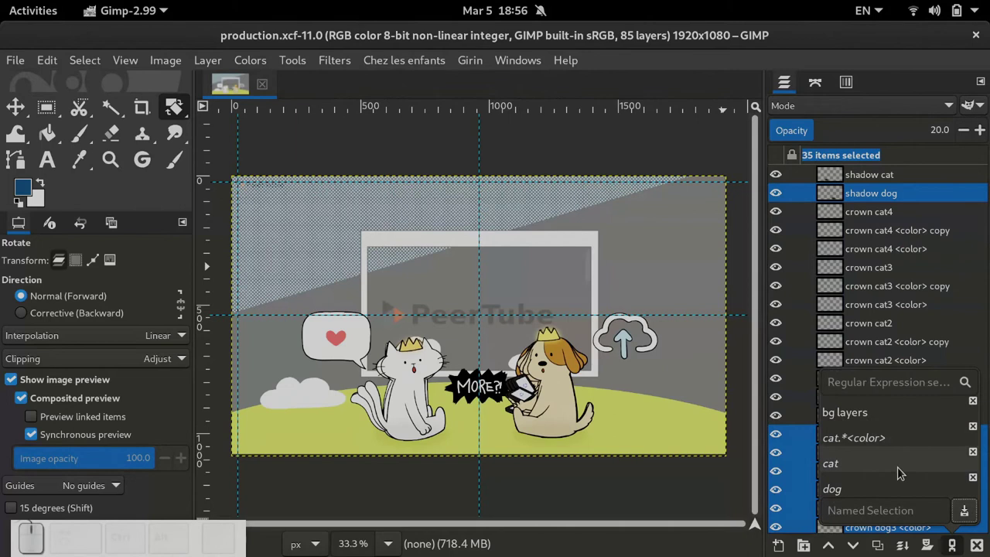
Step: Recall the cat, cat.*<color> and bg layers sets in turn
click(901, 471)
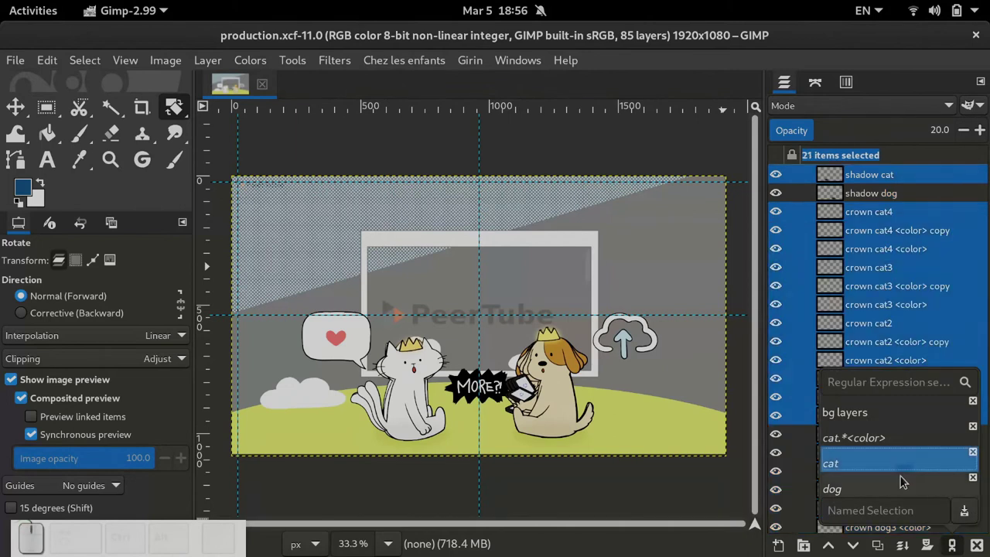
click(907, 484)
click(893, 439)
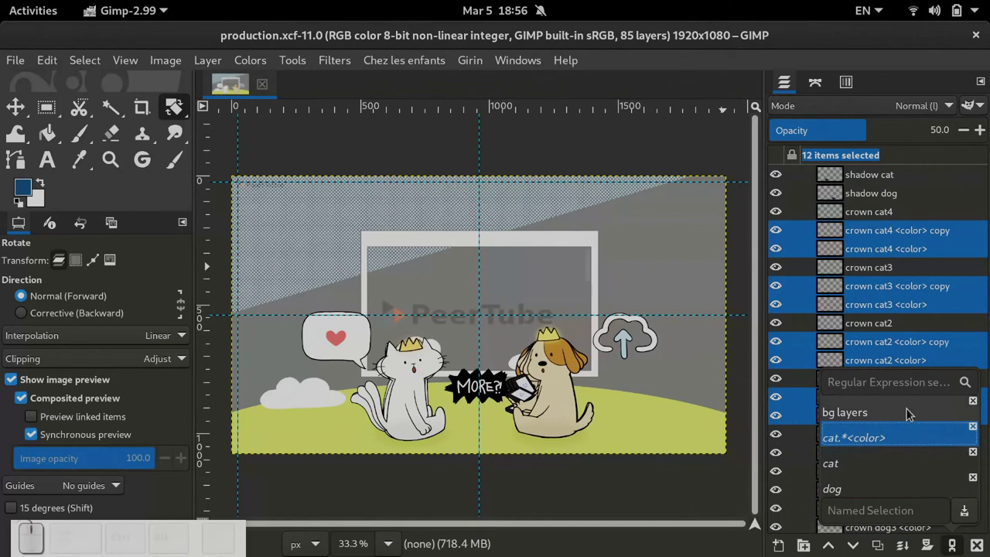
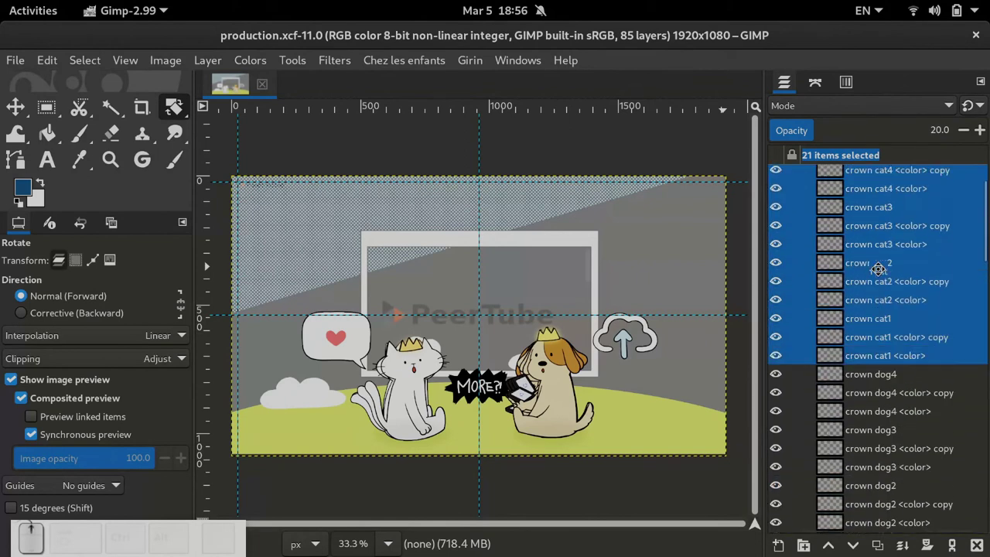
Step: Hide all selected cat and crown layers, then show the base cat1 layers again
scroll(down, 3)
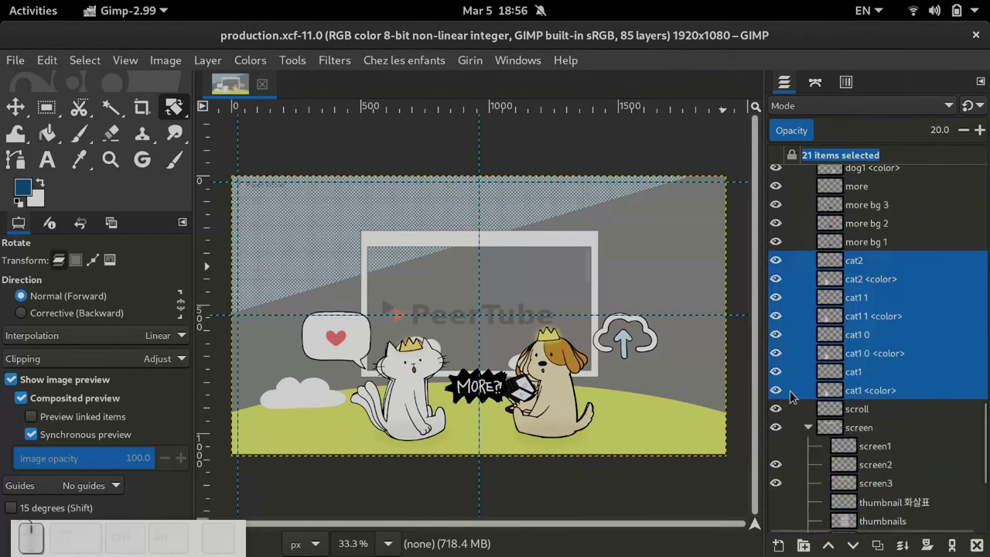
click(782, 375)
click(780, 394)
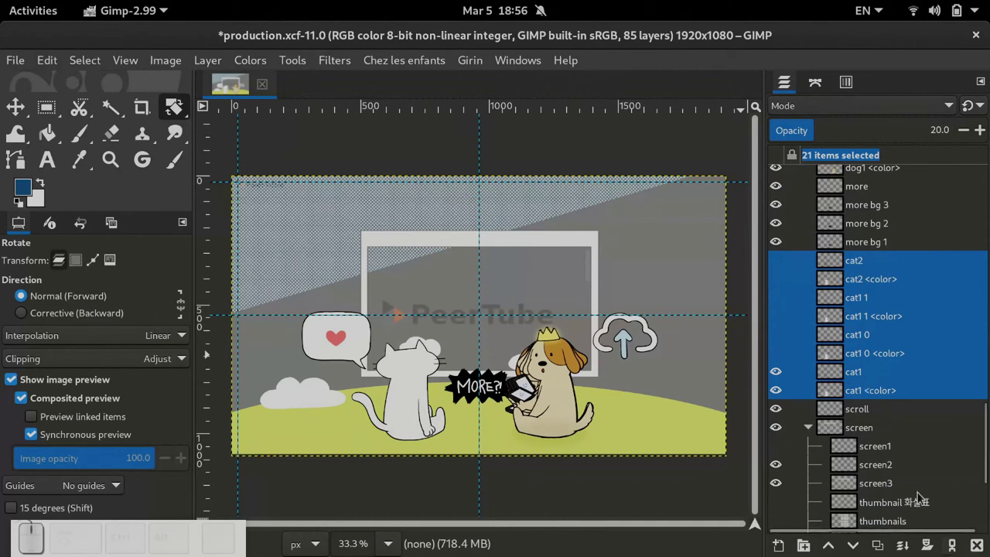
scroll(up, 3)
scroll(up, 3)
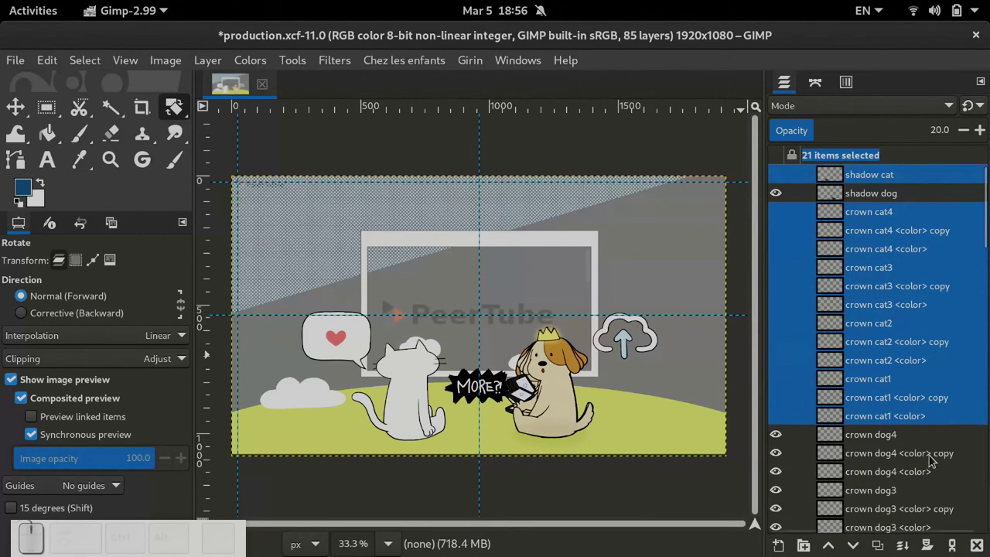
scroll(down, 3)
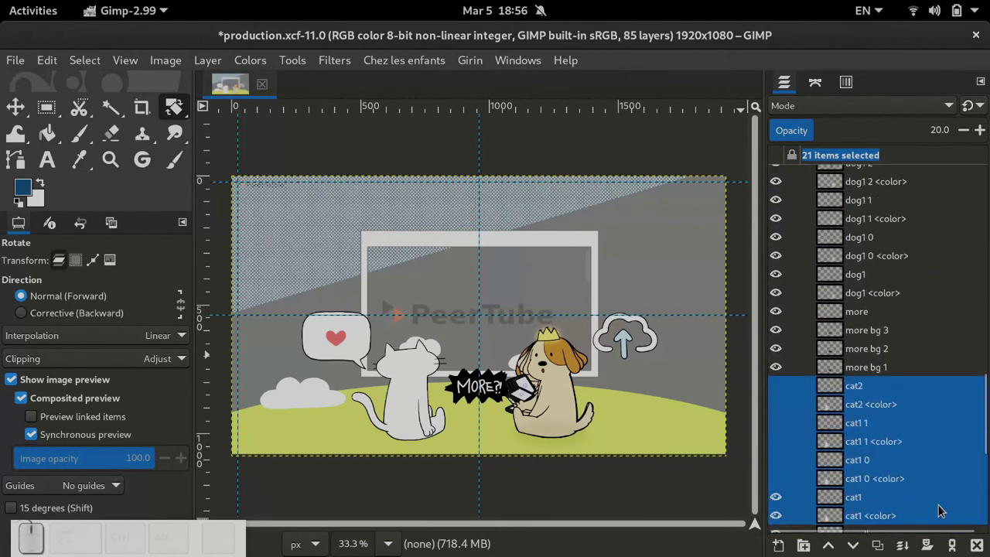
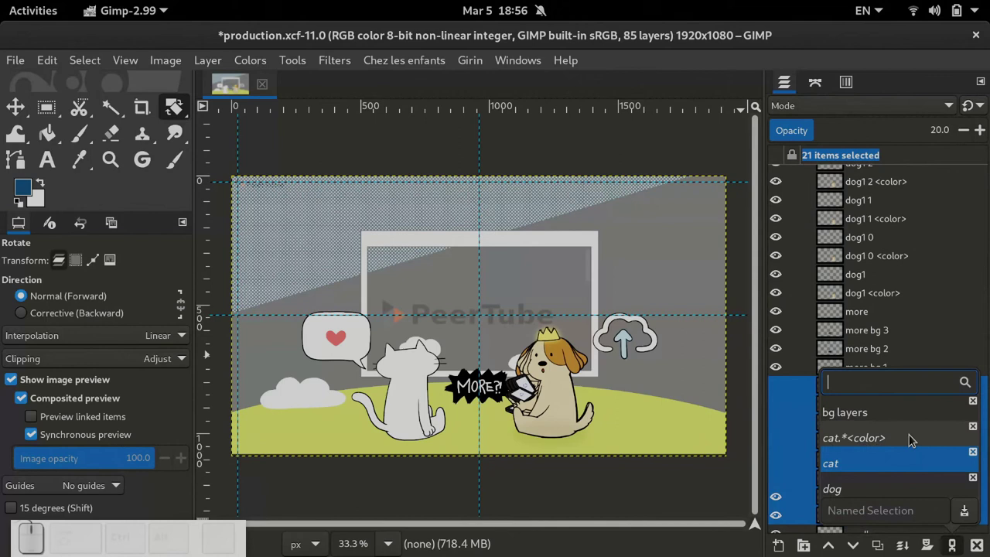
Step: Close the stored selections list and scroll the Layers list before adding 'new dog layer'
key(Escape)
scroll(down, 3)
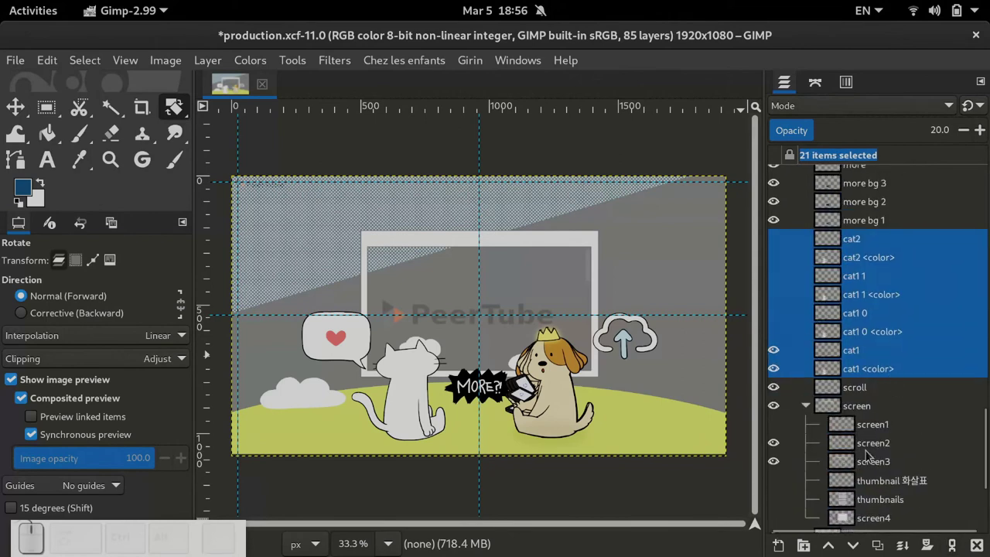
scroll(up, 3)
scroll(up, 3)
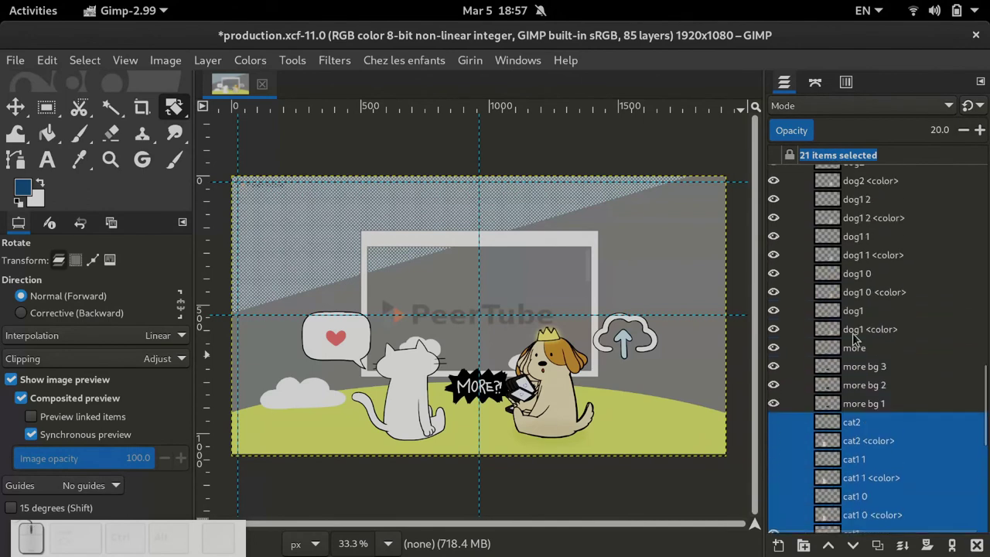
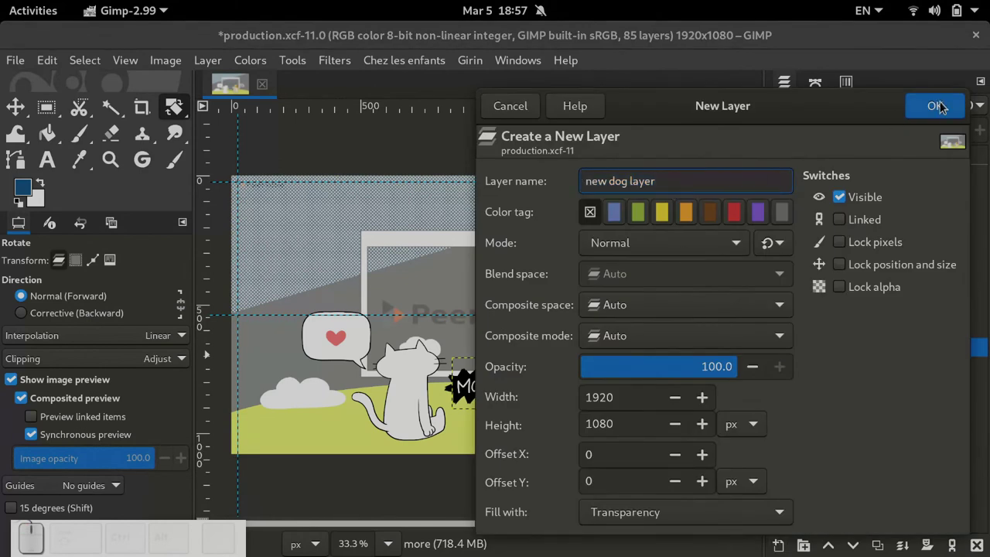
Step: Create 'new dog layer', then recall the dog set so it selects 36 layers including it
click(944, 106)
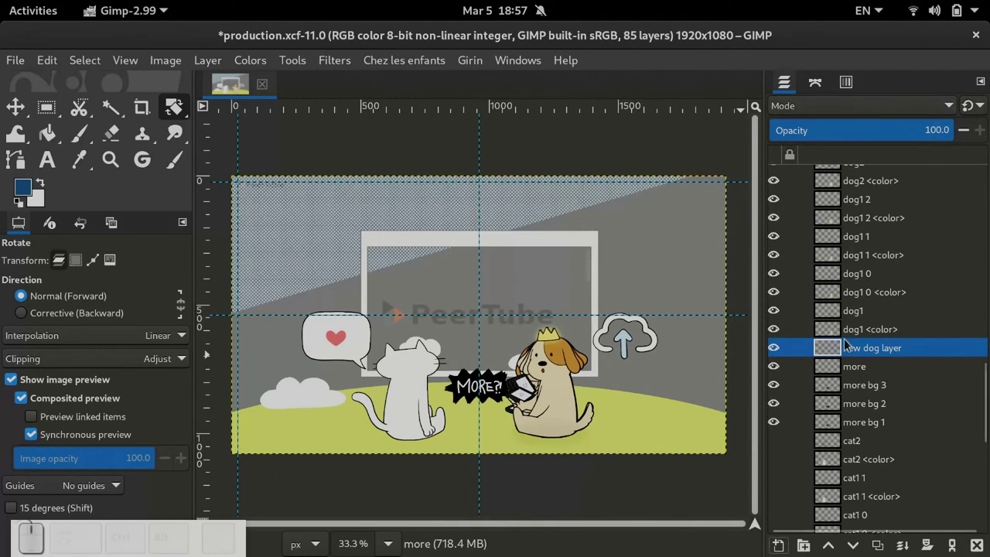
click(905, 400)
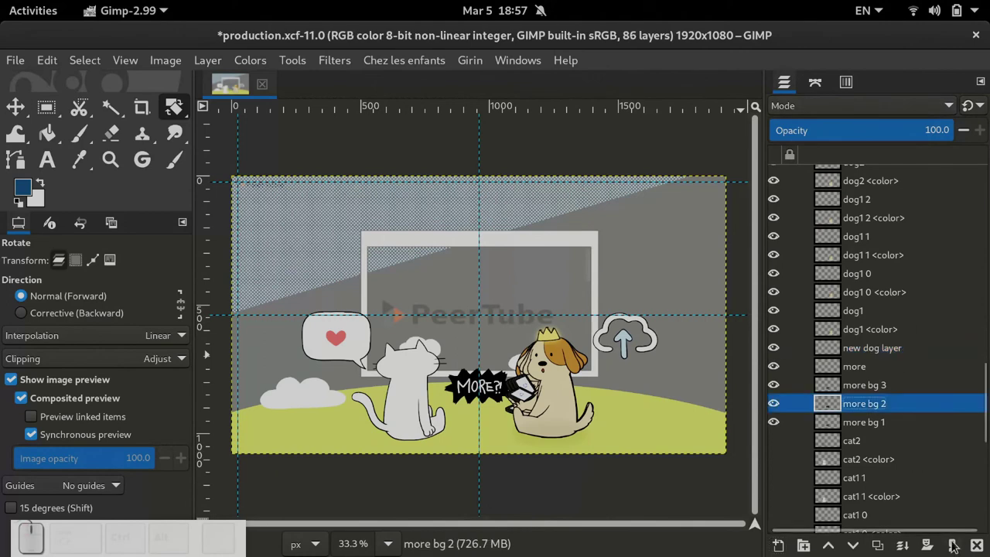
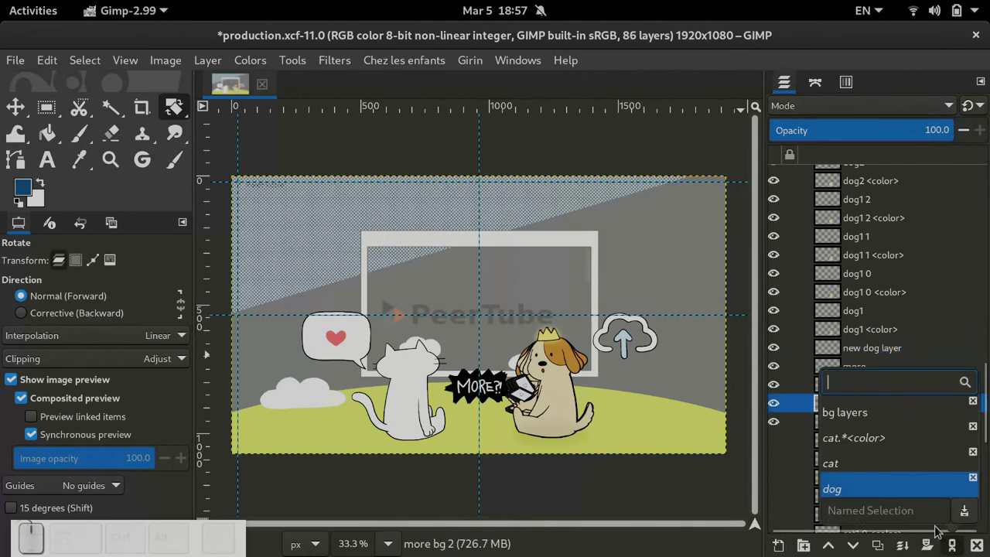
click(908, 487)
key(Escape)
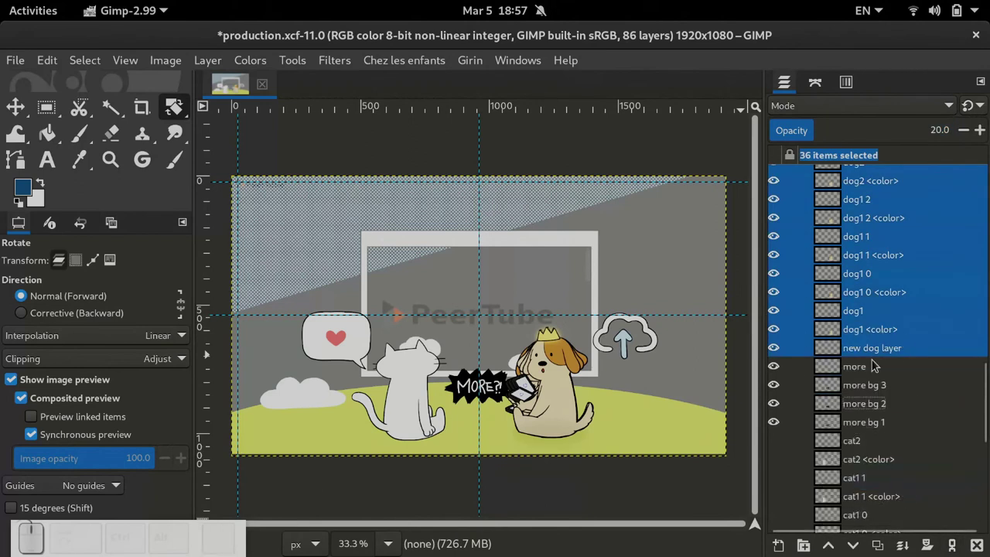
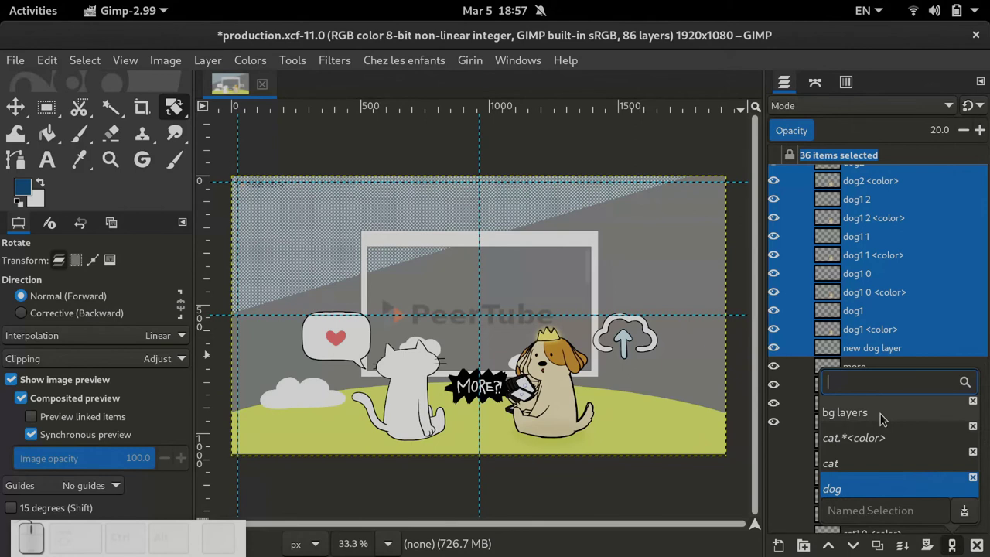
Step: Select the shadow cat through crown cat layers and the crown cat3 group for sets 1 and 2
key(Escape)
click(918, 414)
scroll(up, 3)
scroll(up, 3)
click(859, 175)
click(885, 321)
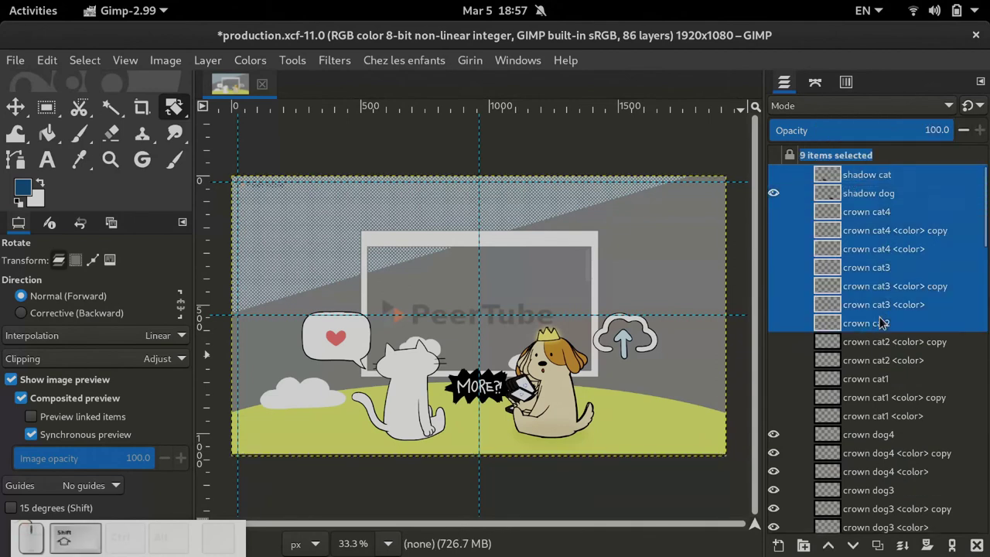
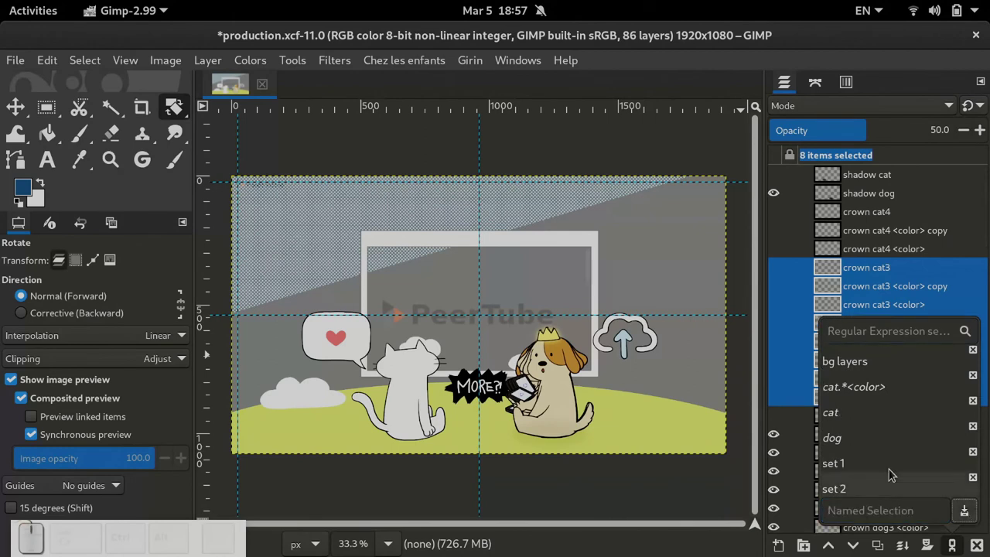
Step: Recall set 1 and set 2, then add and subtract set 2 from set 1
click(888, 464)
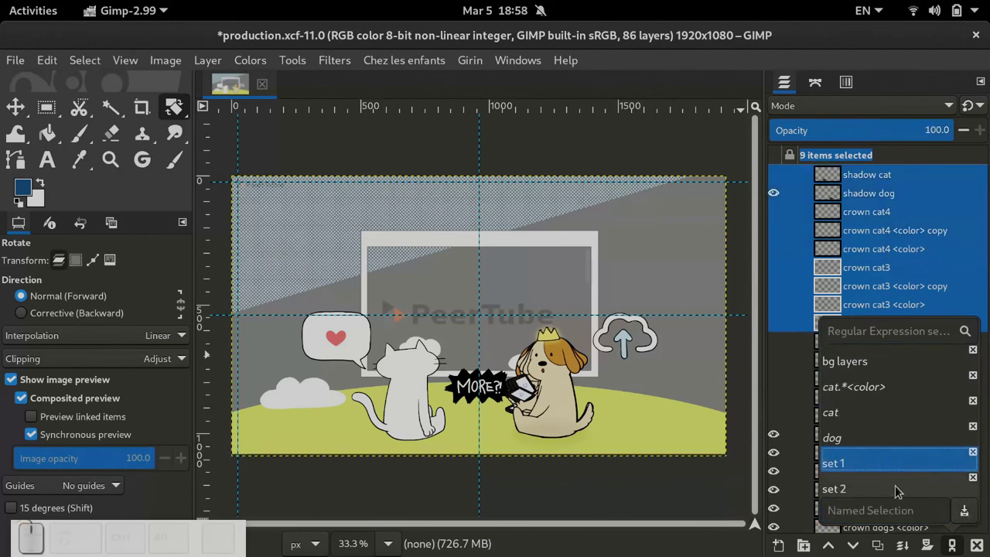
click(900, 489)
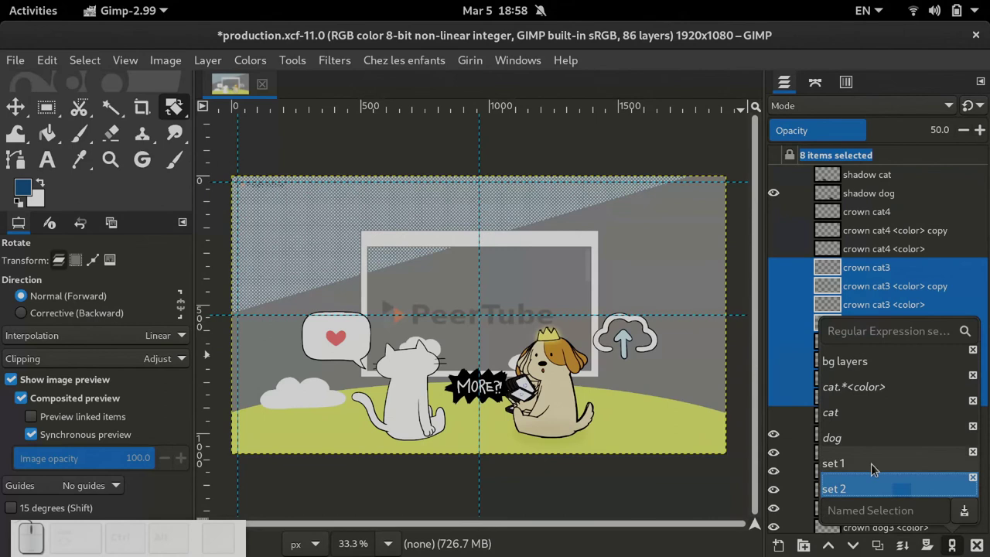
click(871, 462)
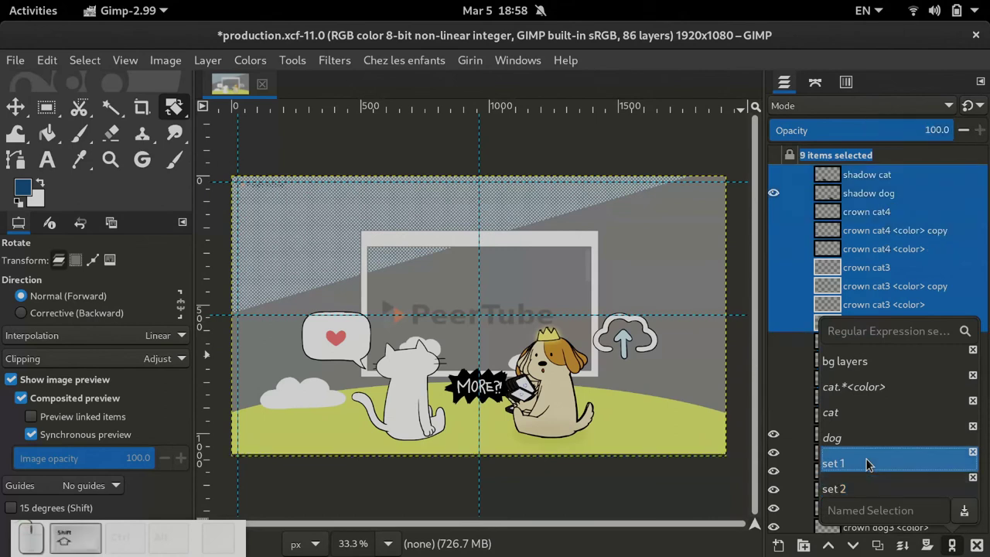
click(876, 491)
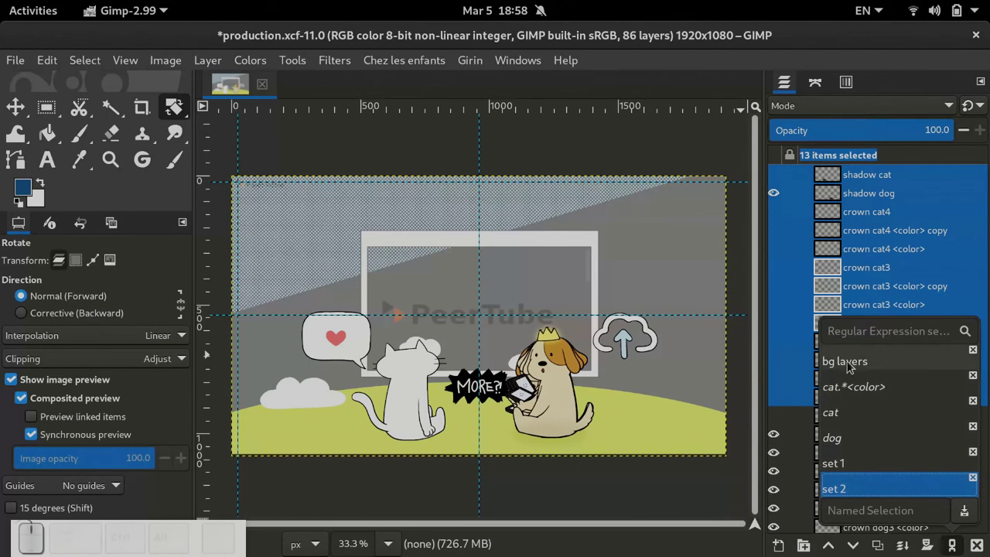
click(881, 464)
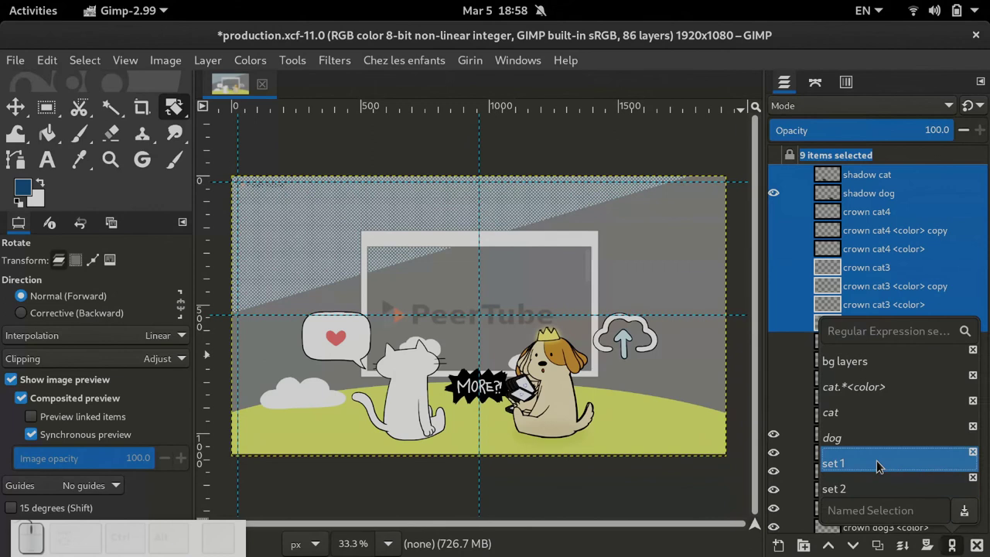
click(888, 487)
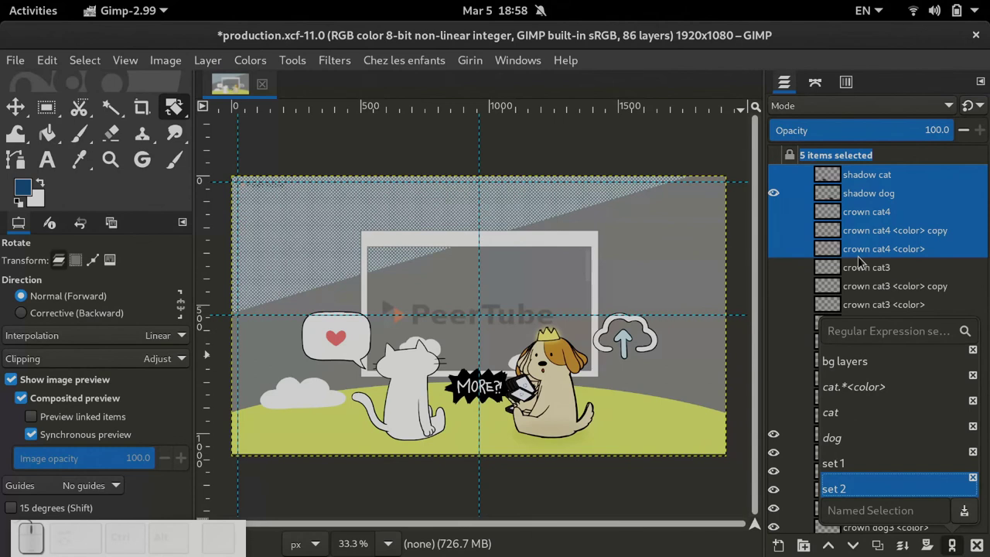
Step: Intersect set 1 with set 2, recall set 2 alone, then select only crown cat2 <color> copy
click(885, 465)
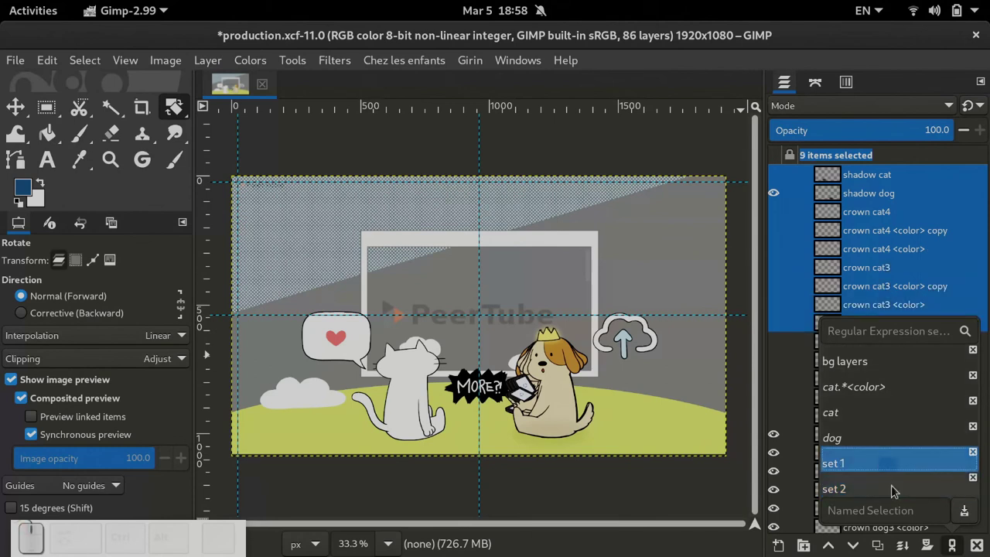
click(897, 496)
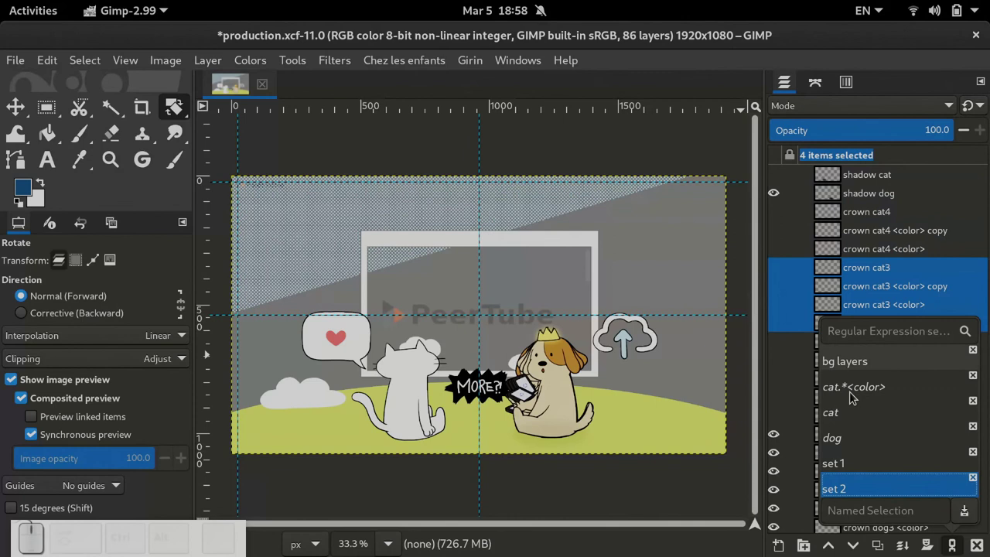
click(849, 456)
click(859, 488)
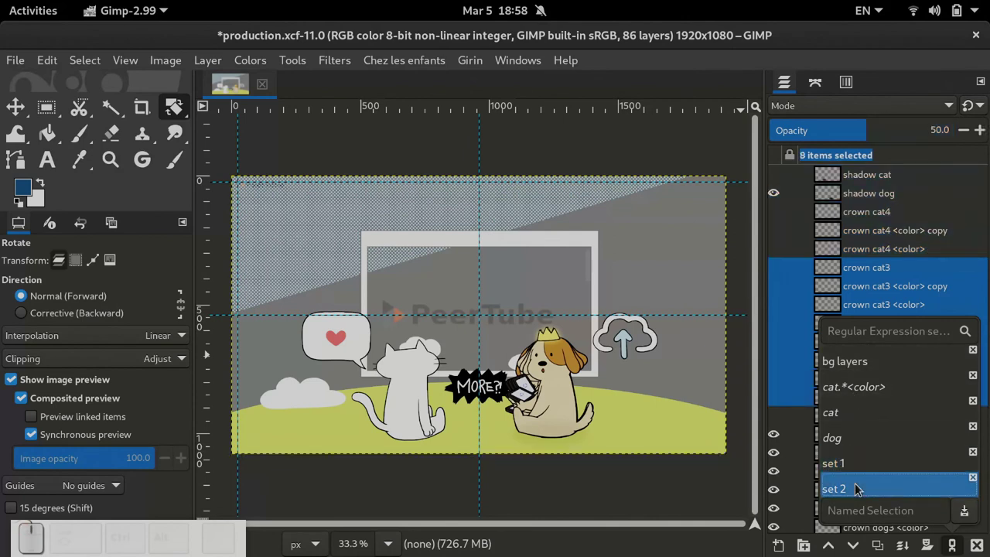
key(Escape)
click(873, 349)
scroll(up, 3)
Step: Delete the set 1 and dog stored selections, leaving bg layers, cat.*<color>, cat and set 2
scroll(down, 3)
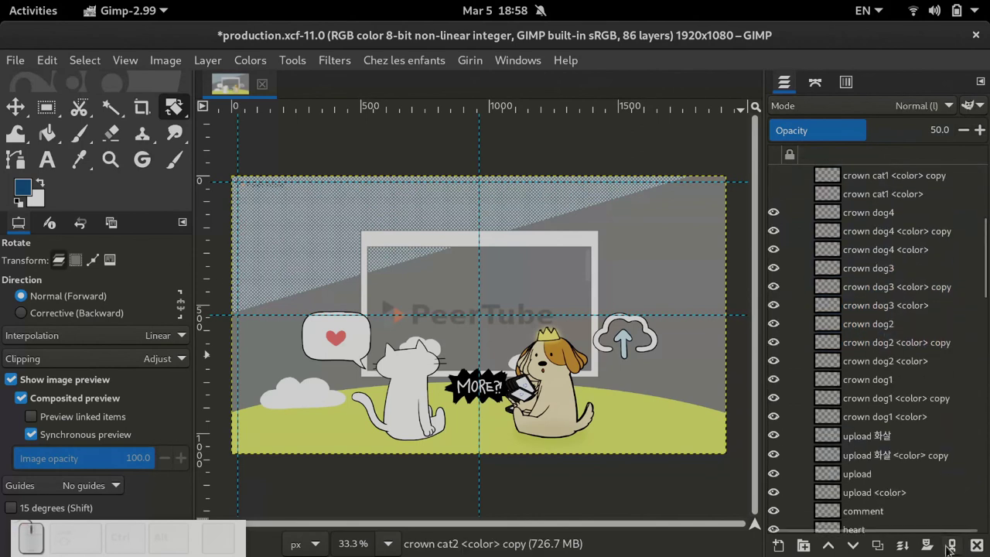
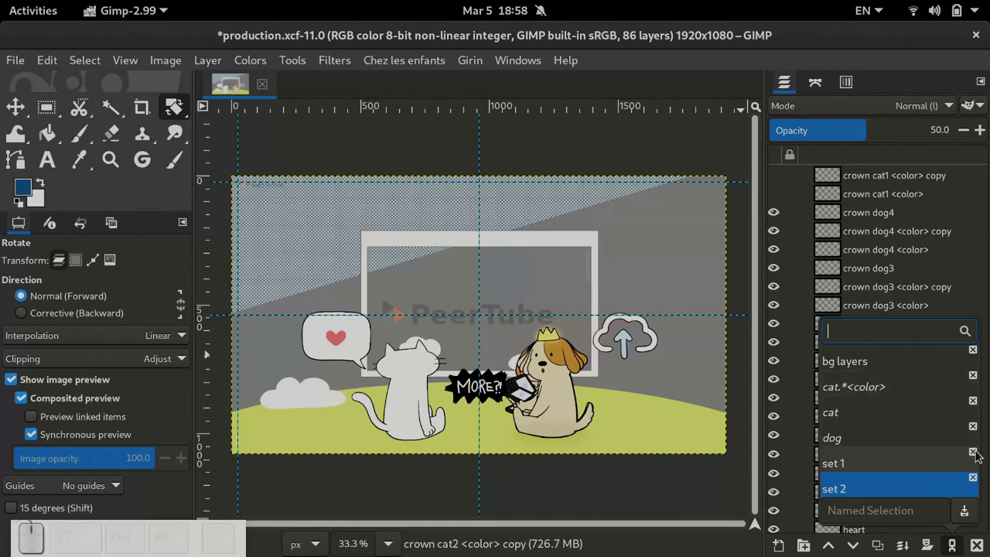
click(978, 457)
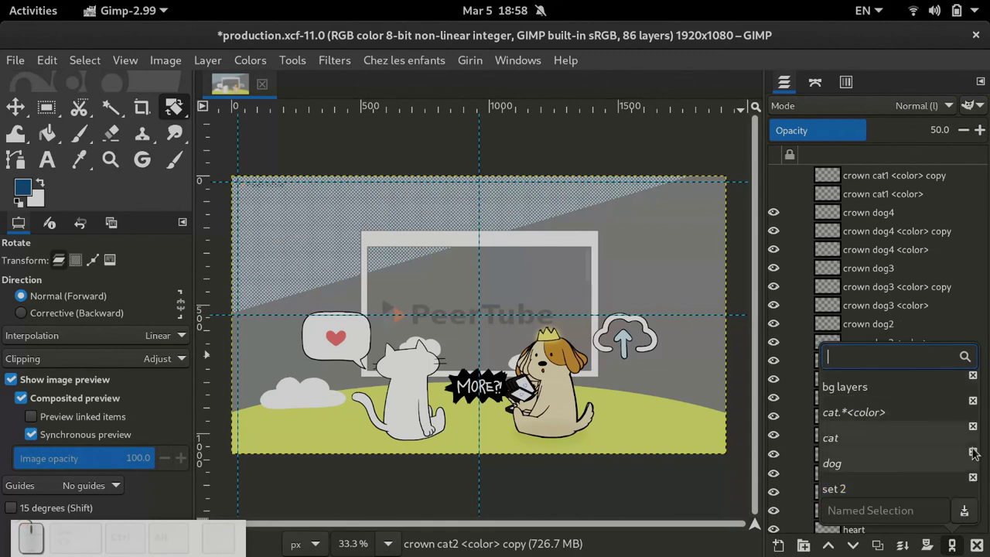
click(976, 452)
click(976, 457)
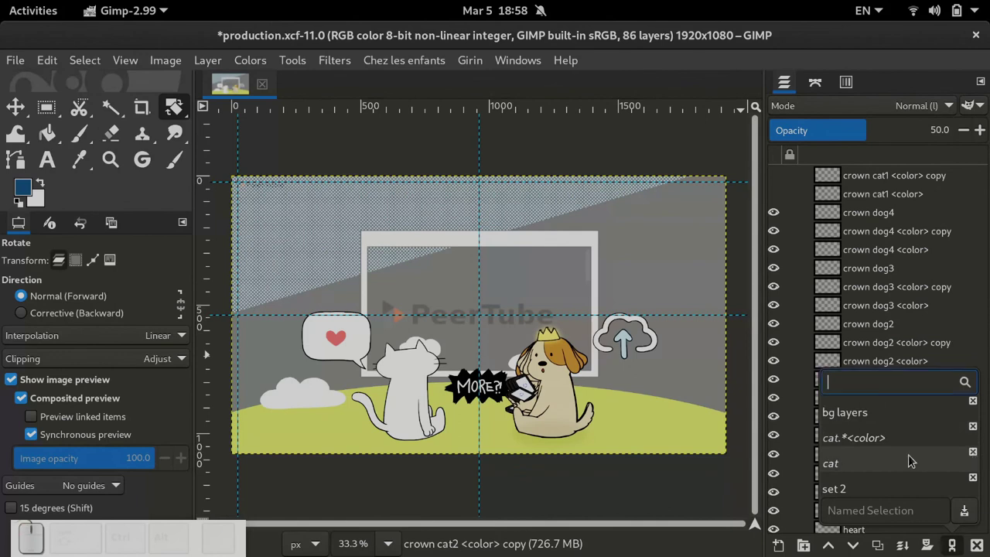
key(Escape)
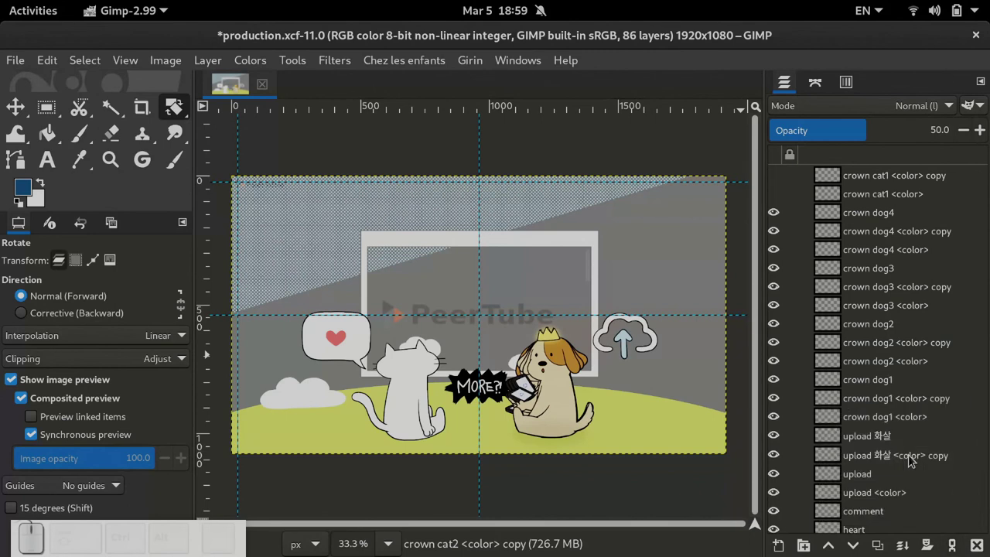